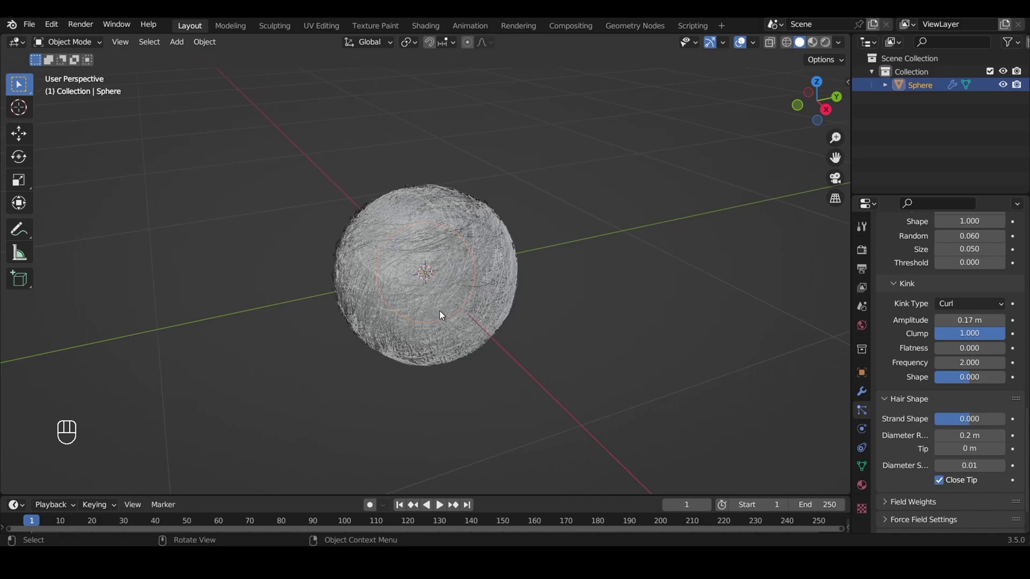
Orbit and zoom around the finished fuzzy ball to inspect it before removal.
drag(446, 362, 495, 319)
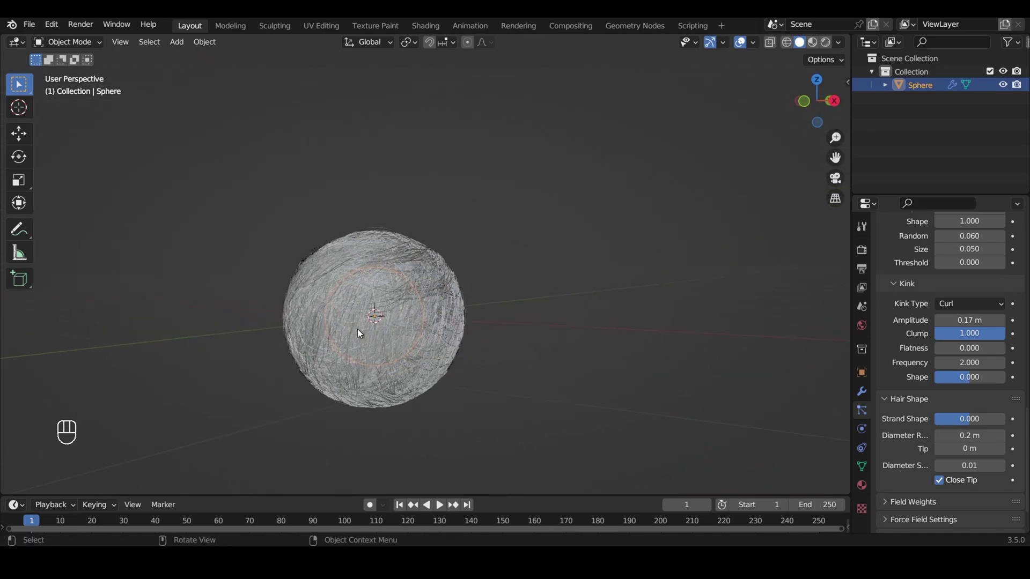
drag(486, 314, 372, 357)
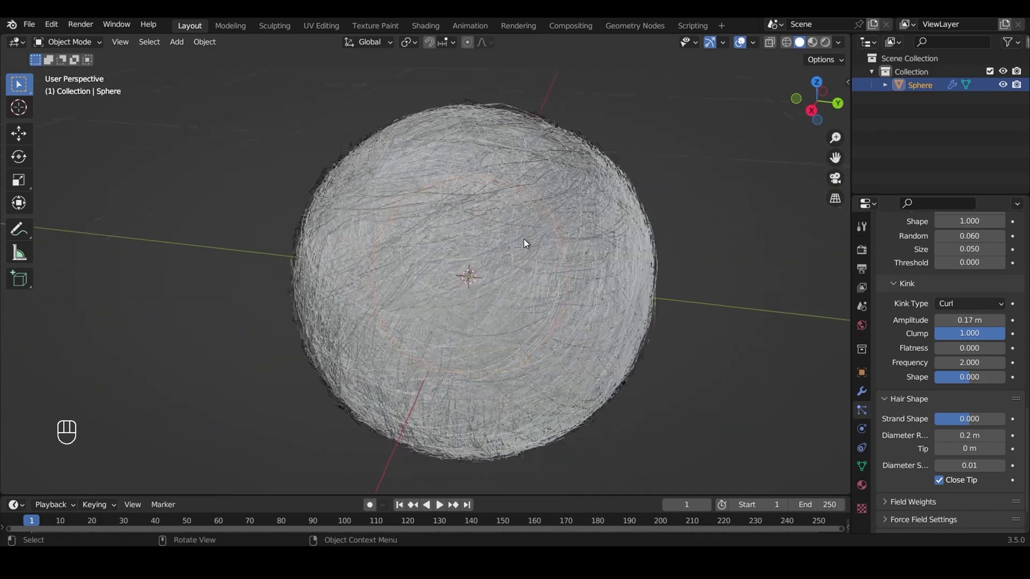
drag(564, 215, 549, 300)
drag(472, 287, 635, 391)
Delete the old ball, add a UV sphere scaled to 0.2 and shade it smooth.
key(x)
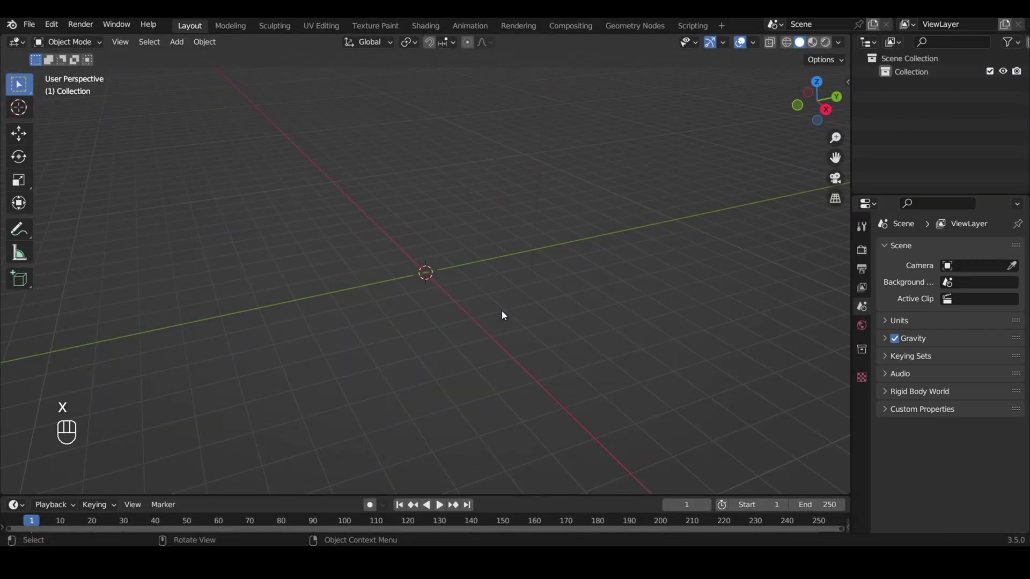
key(shift+a)
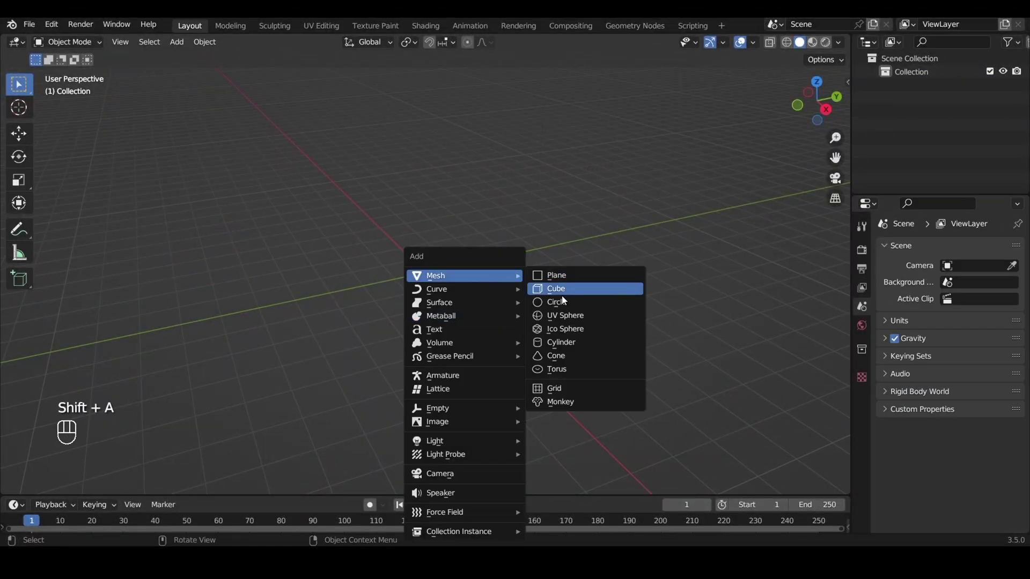
key(s)
key(0)
key(.)
key(2)
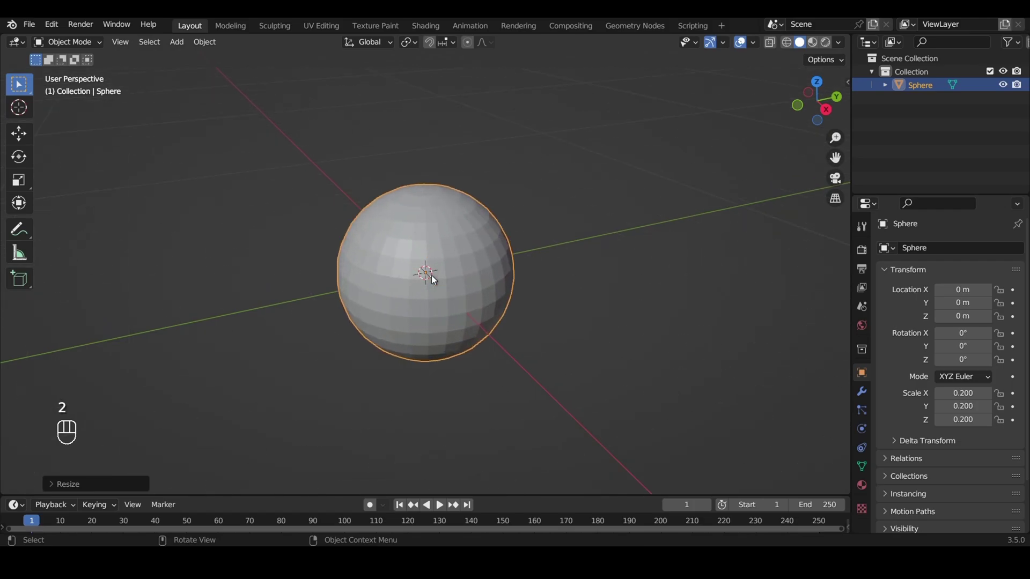
right_click(437, 277)
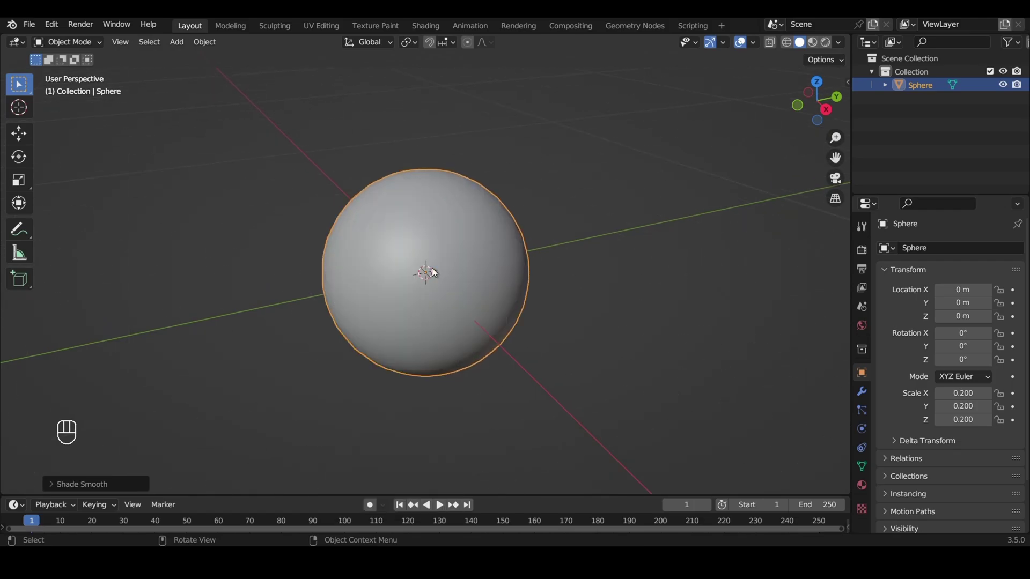
Add a hair particle system with 0.05 m strands and move to its Children settings.
click(864, 423)
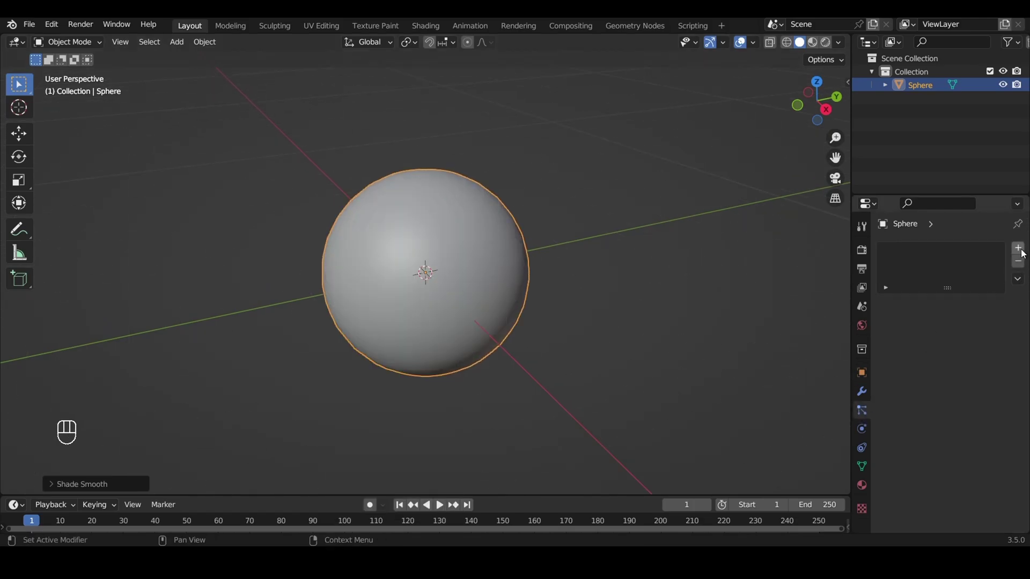
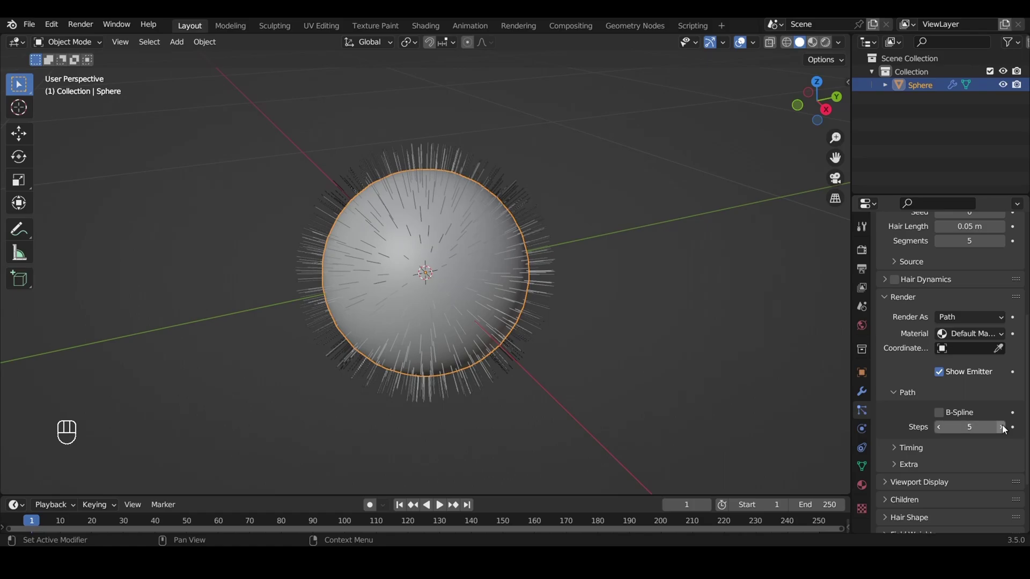
click(887, 305)
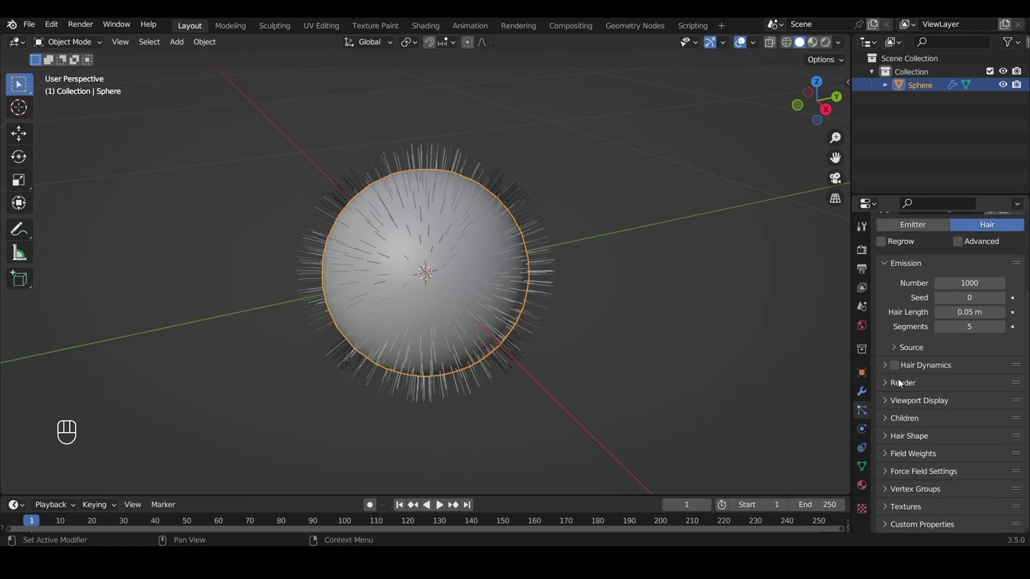
click(1003, 419)
click(1003, 420)
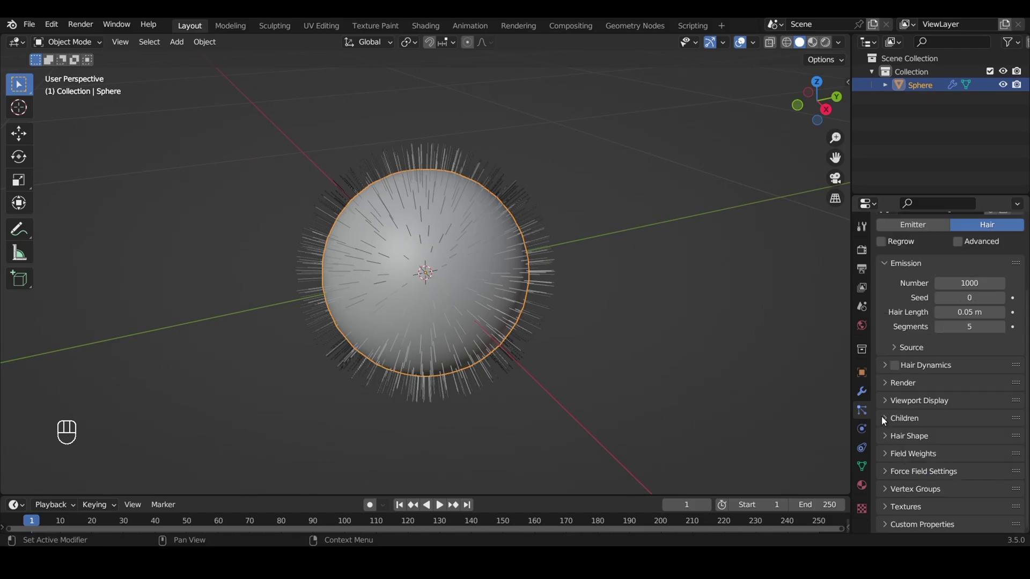
click(887, 425)
Enable Simple children so each strand spawns curly clumped child hairs.
click(956, 441)
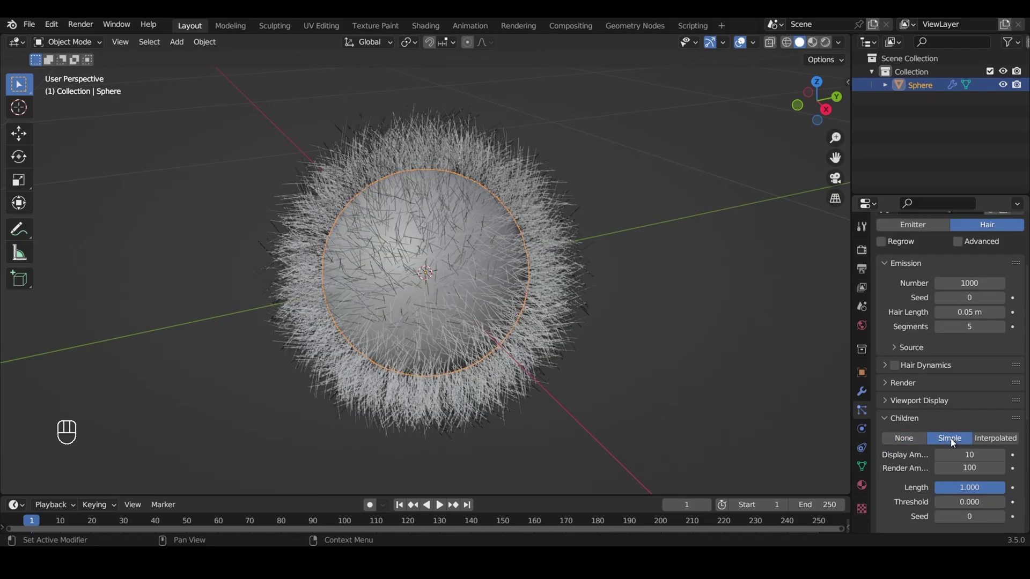
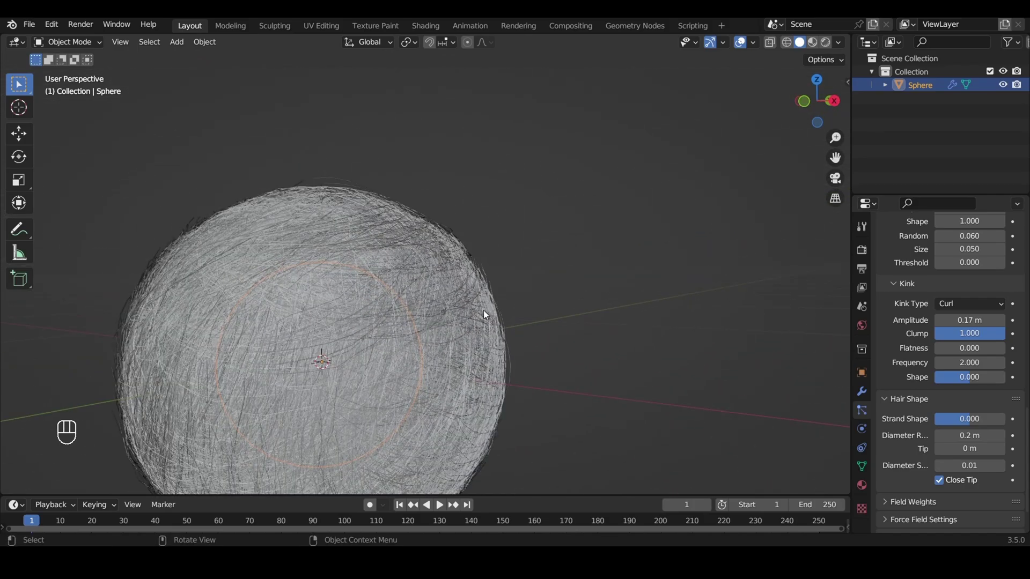
Split the viewport in two and give the ball a new material with a yellow base colour.
drag(486, 315, 373, 358)
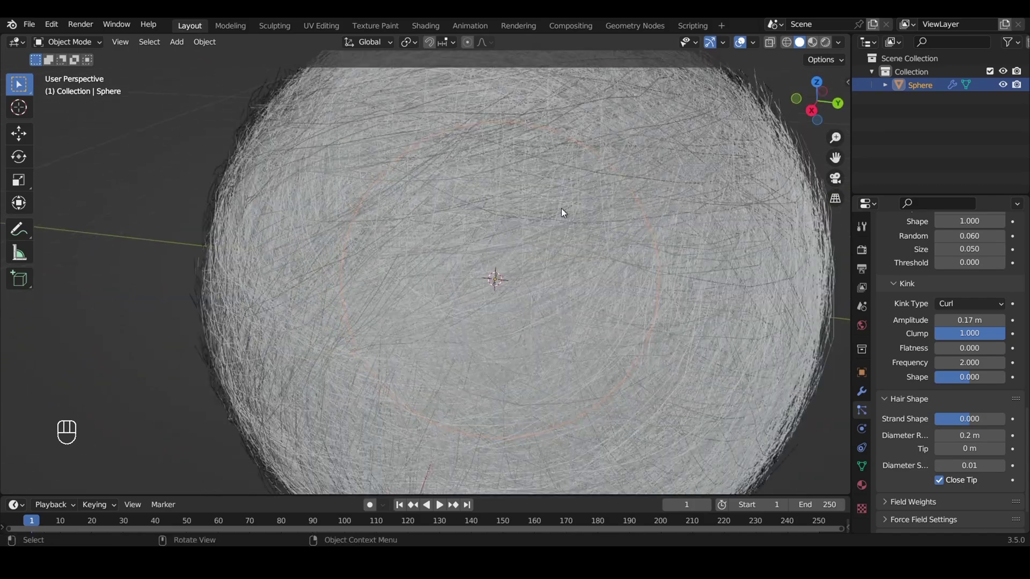
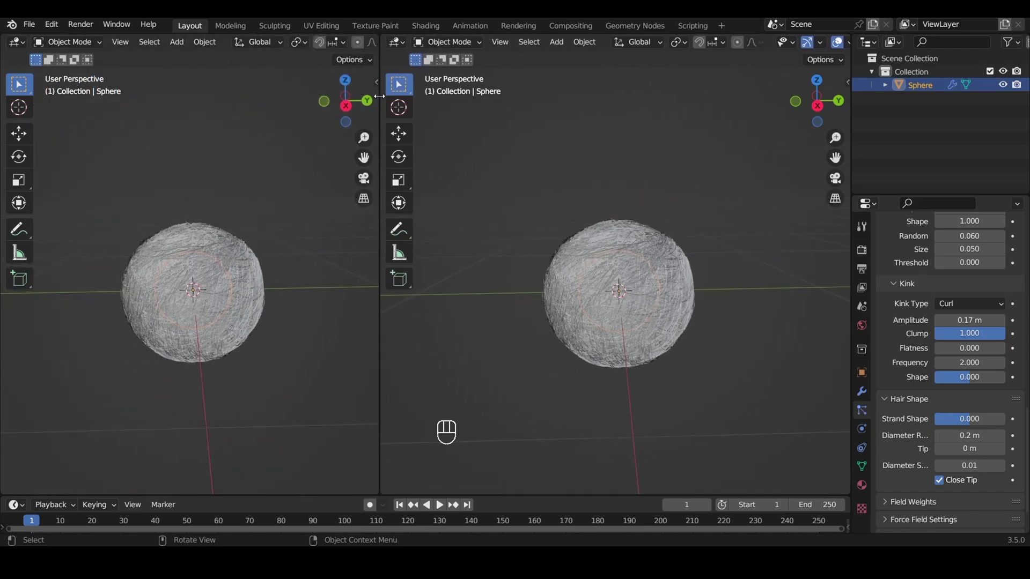
drag(933, 309, 950, 392)
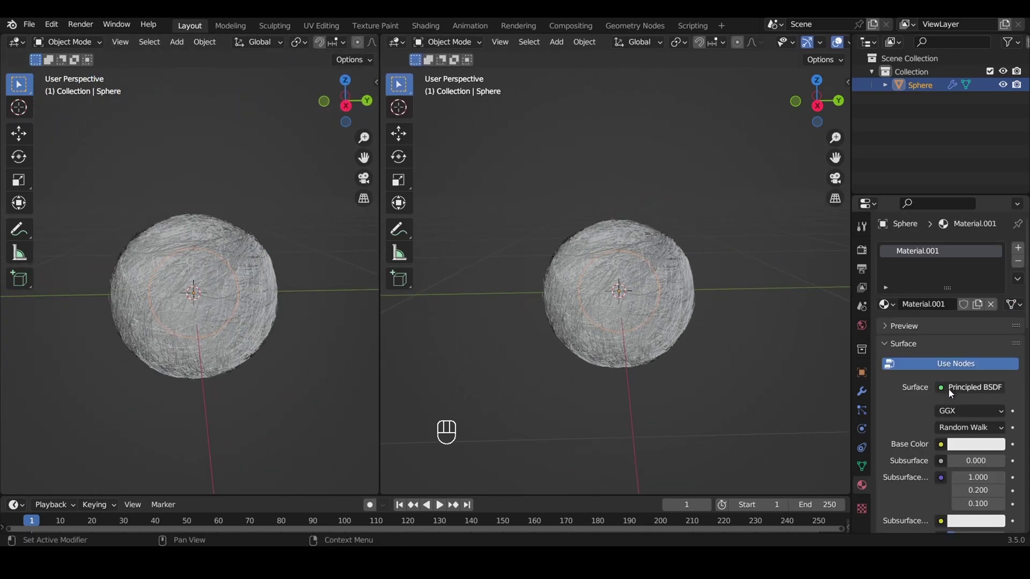
click(964, 447)
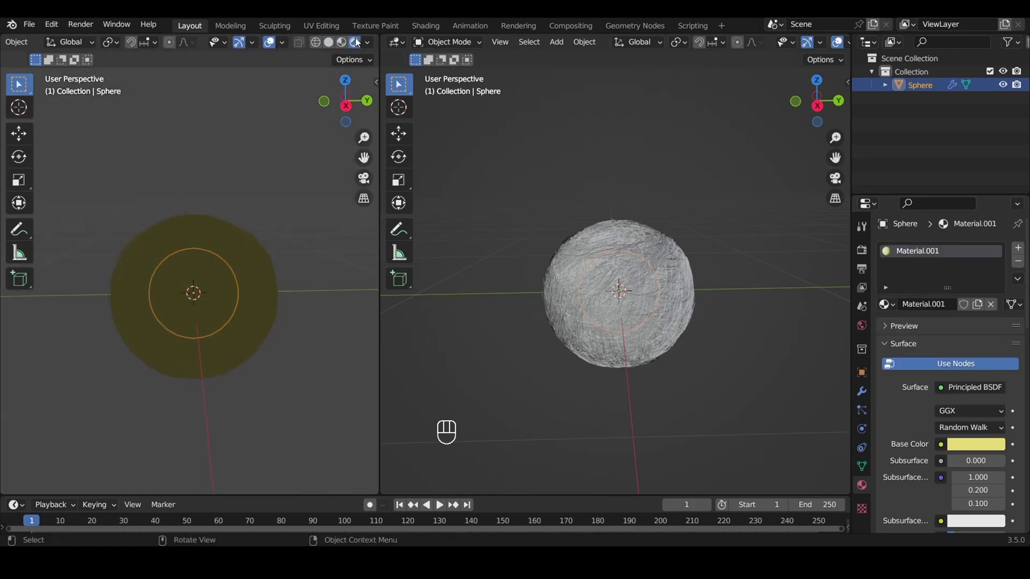
Add a camera, move it beside the ball and look through it in the left view.
key(shift+a)
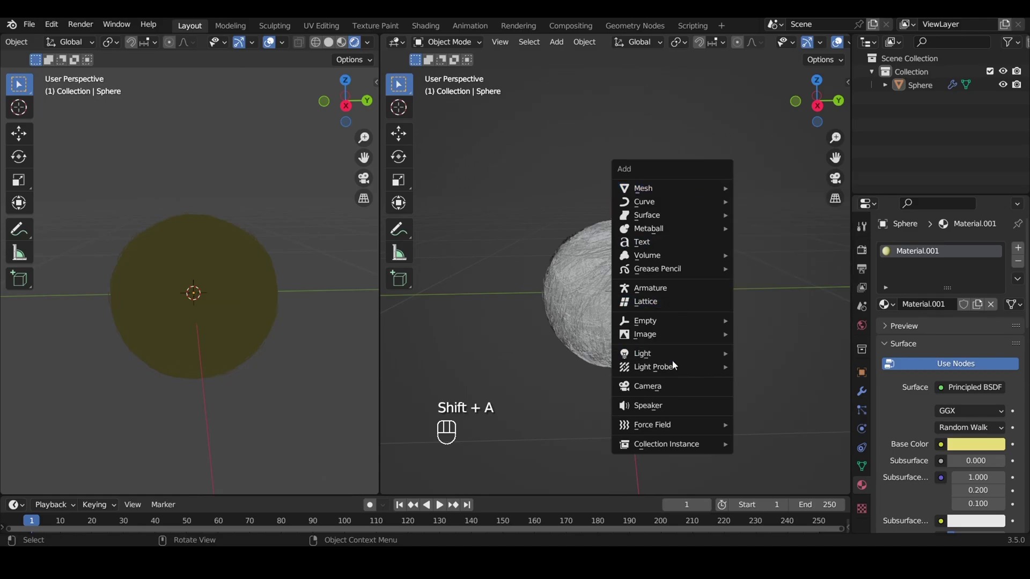
key(g)
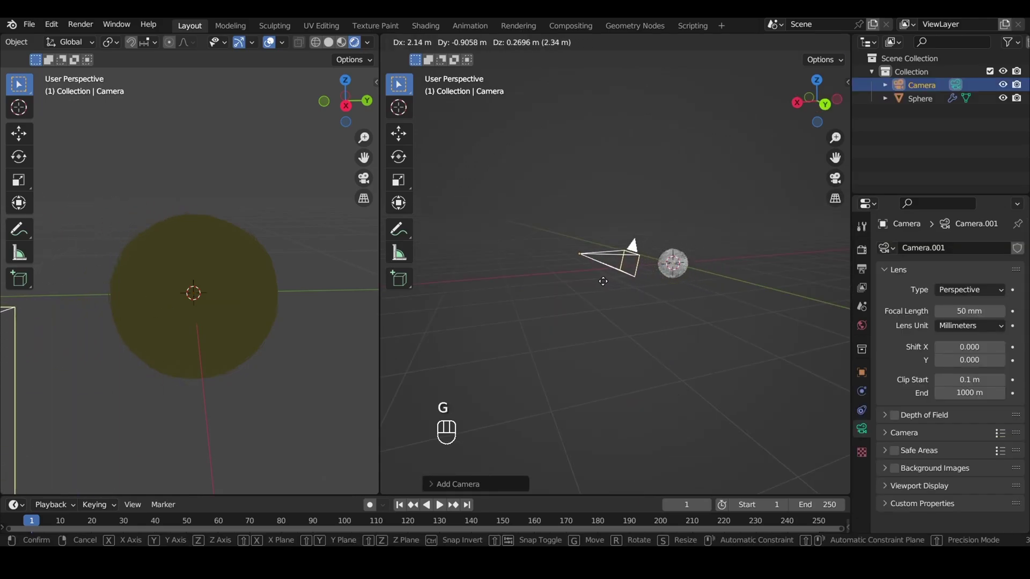
drag(85, 39, 342, 209)
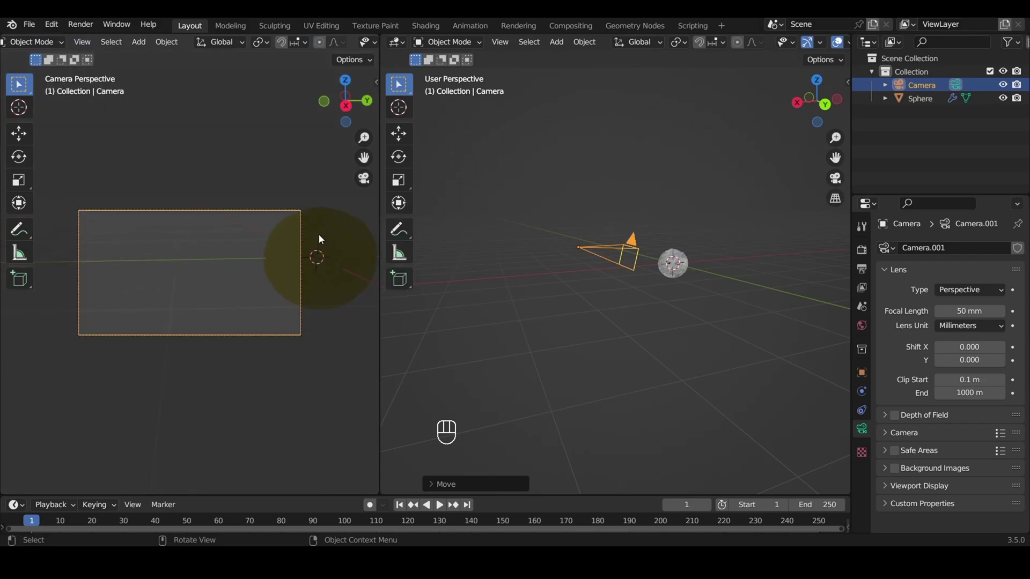
key(n)
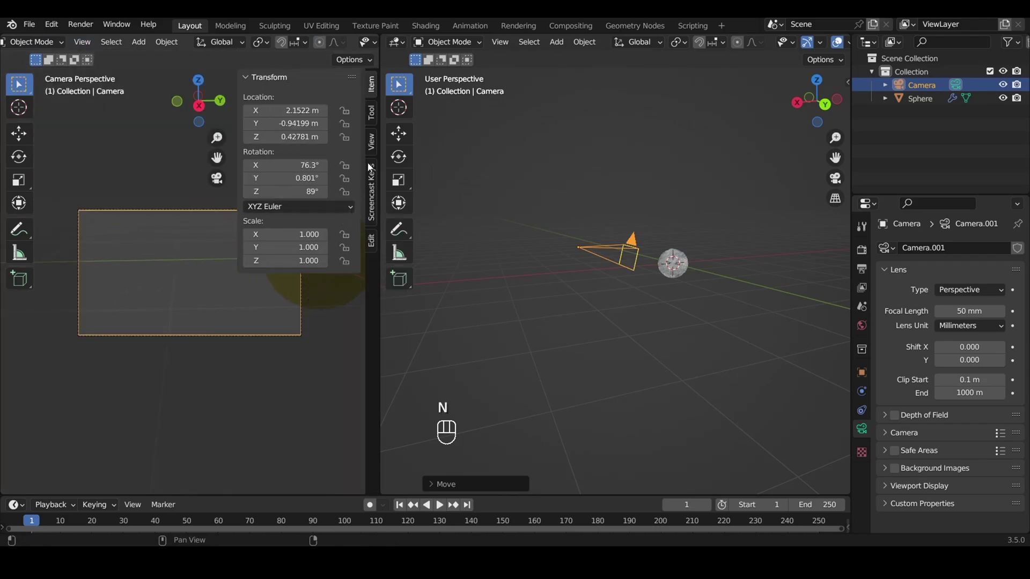
Adjust the camera's rotation in the N panel and centre the ball in its view.
click(374, 143)
click(304, 247)
key(n)
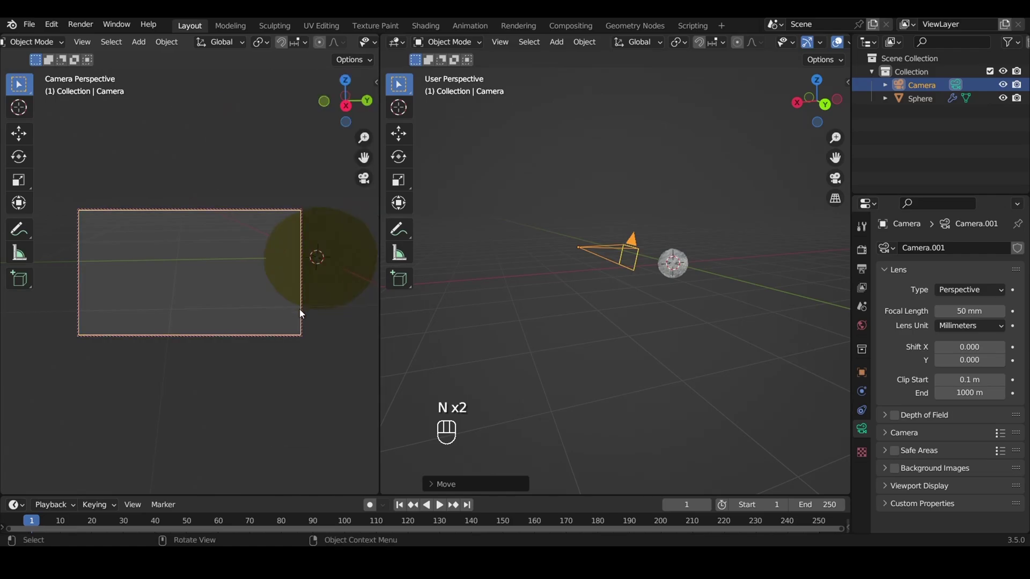
click(310, 341)
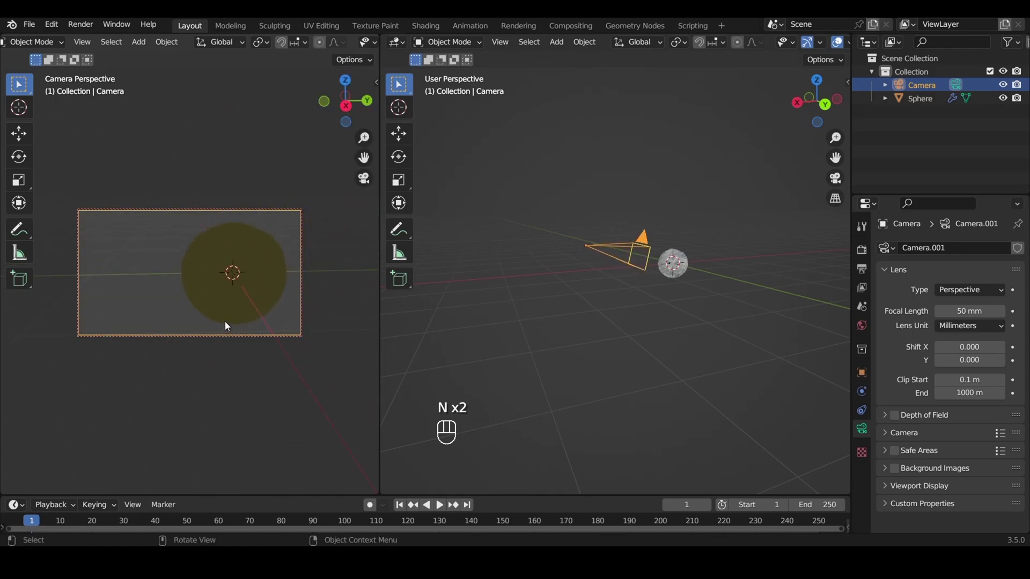
Add an area light and raise it along Z above the ball.
key(shift+a)
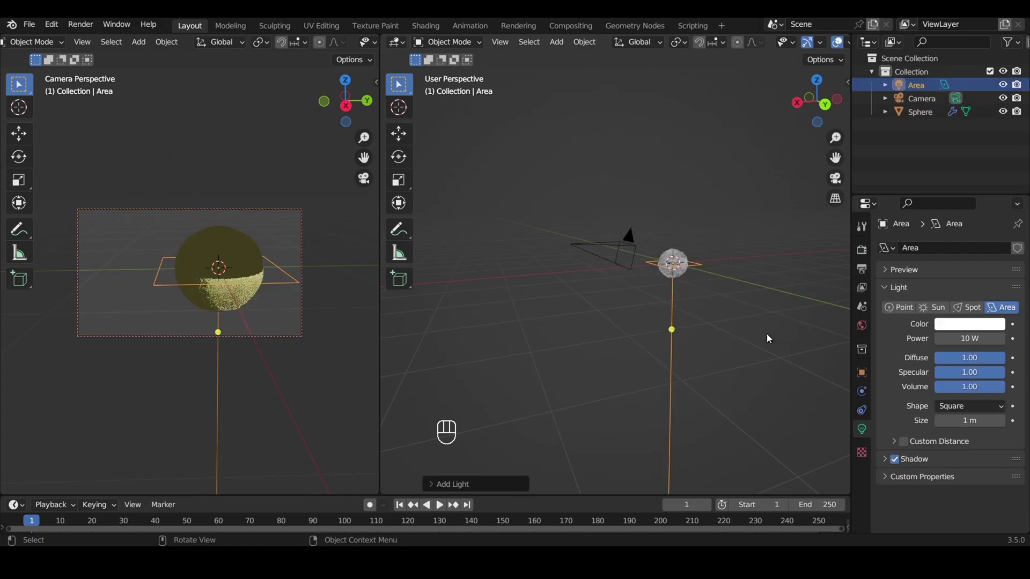
key(g)
key(z)
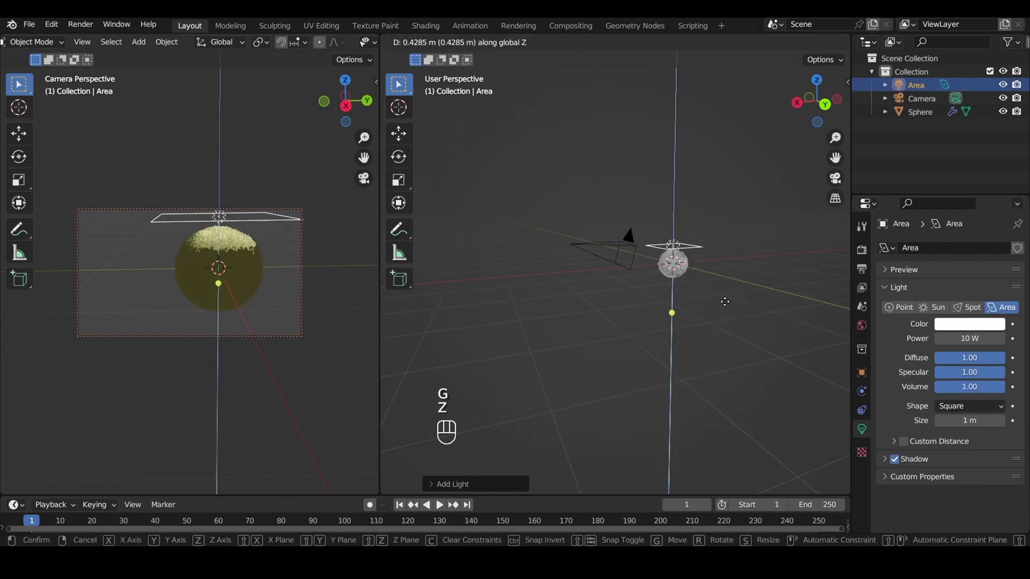
key(0)
Duplicate the light along Y to make a second one, then add a plane under the ball.
key(shift+d)
key(y)
key(shift+a)
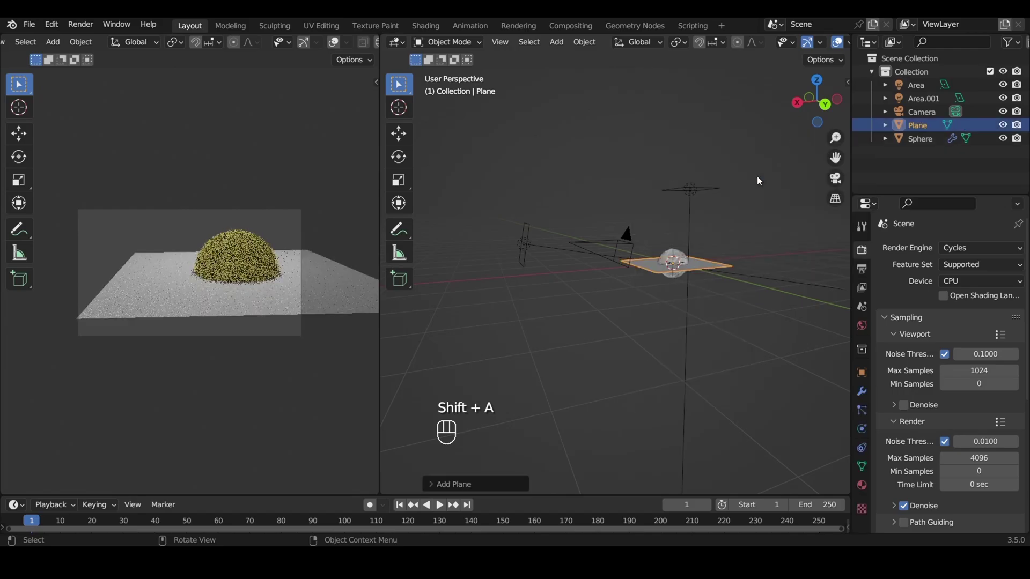
Lower the plane along Z beneath the ball and enter Edit Mode.
key(g)
key(z)
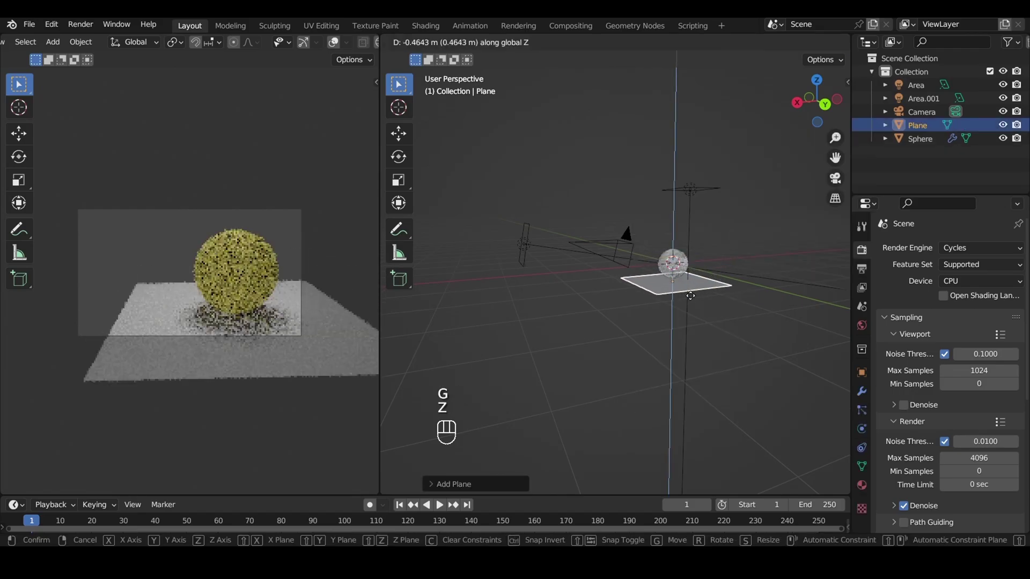
key(s)
key(Tab)
Select the plane's back edge and extrude it up along Z into a backdrop wall.
click(512, 49)
click(524, 49)
key(e)
key(z)
key(Tab)
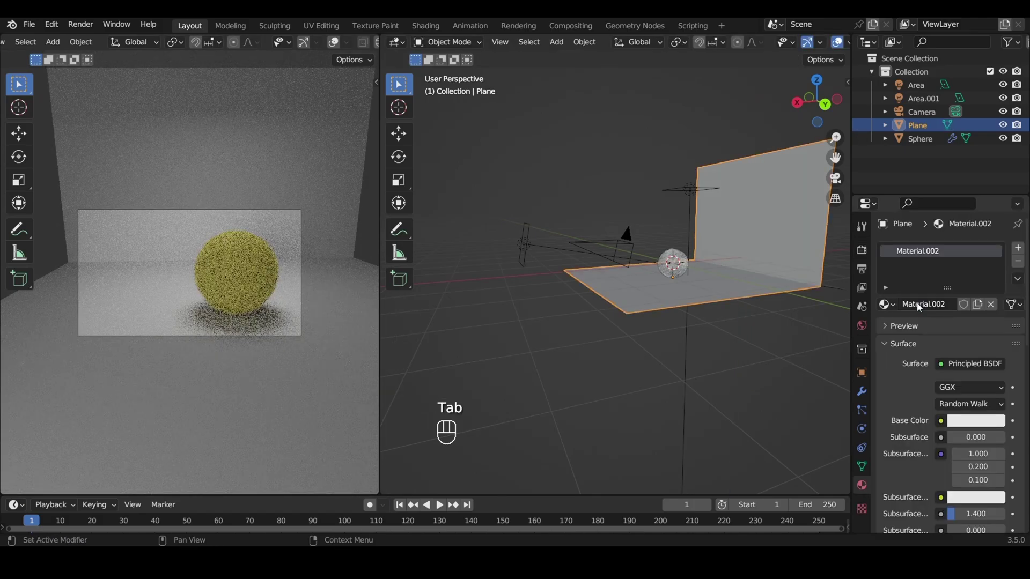